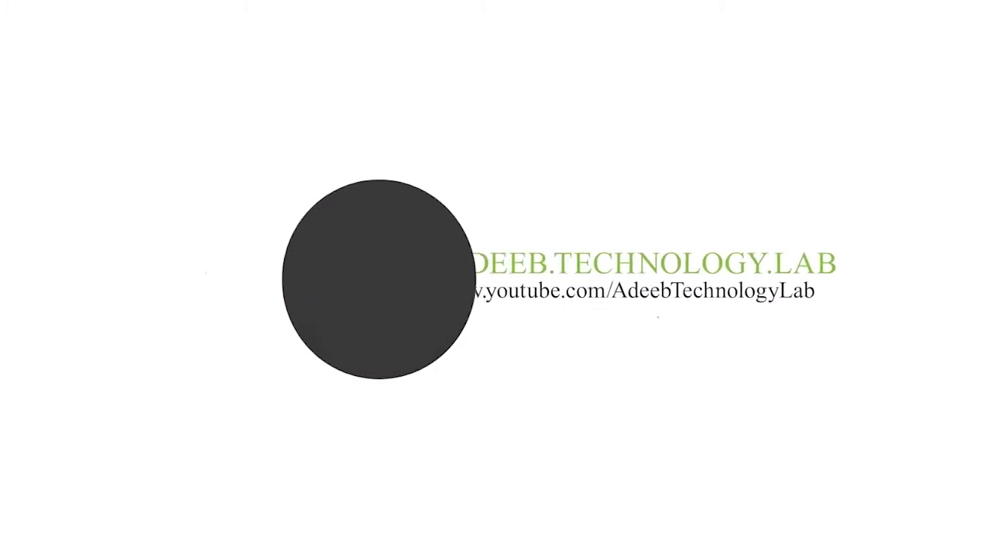
Launch Photoshop from the desktop to begin working on the 3D logo mockup.
click(399, 268)
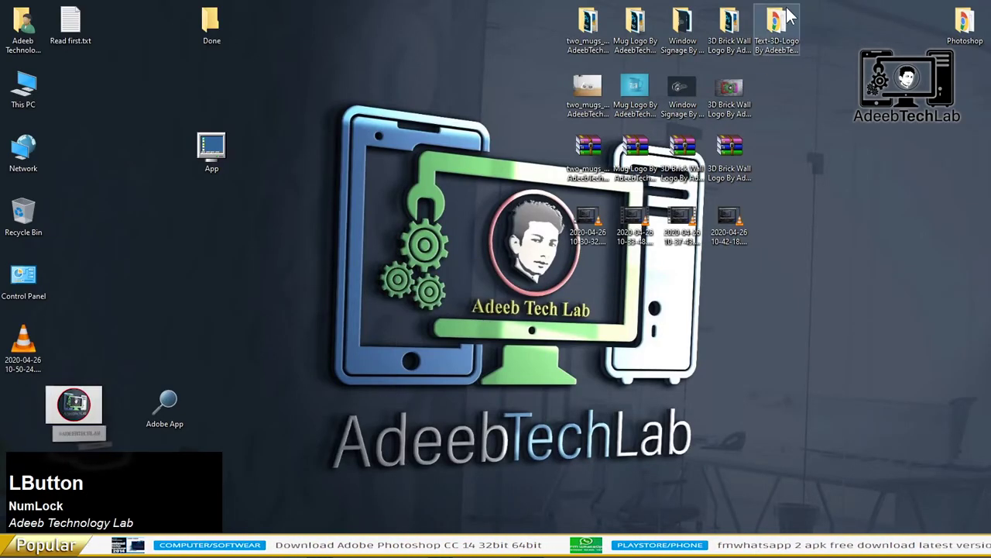
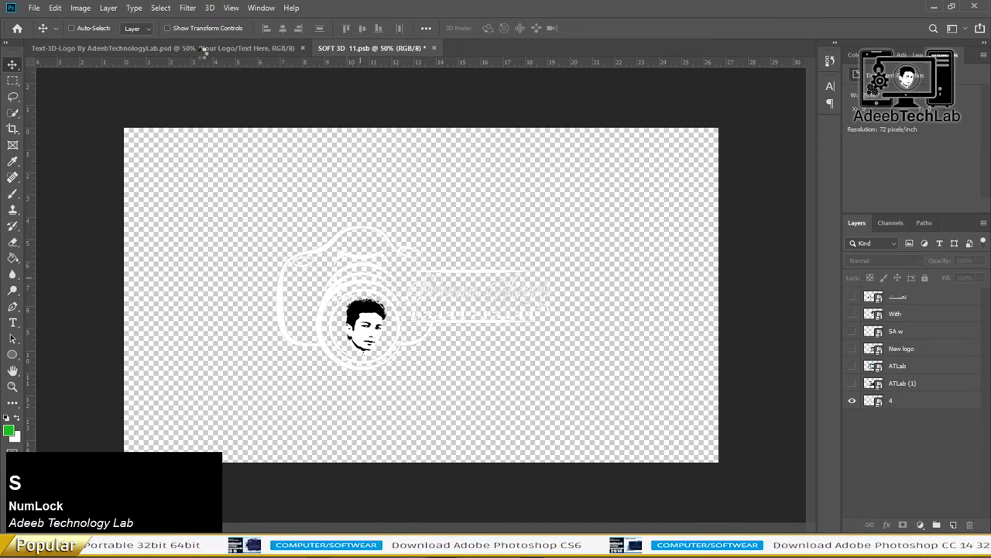
Switch back to the Text-3D-Logo document to view the updated SA monogram mockup.
click(203, 51)
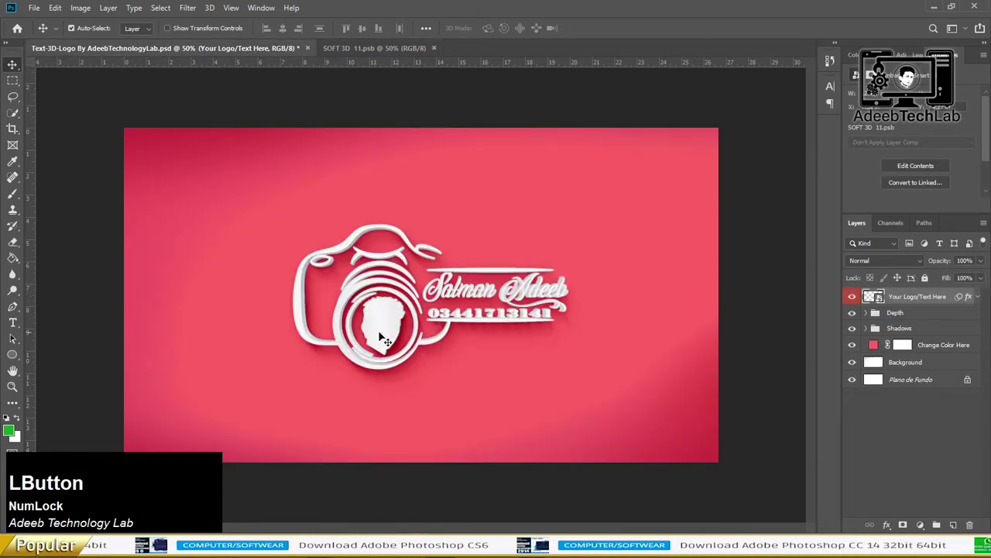
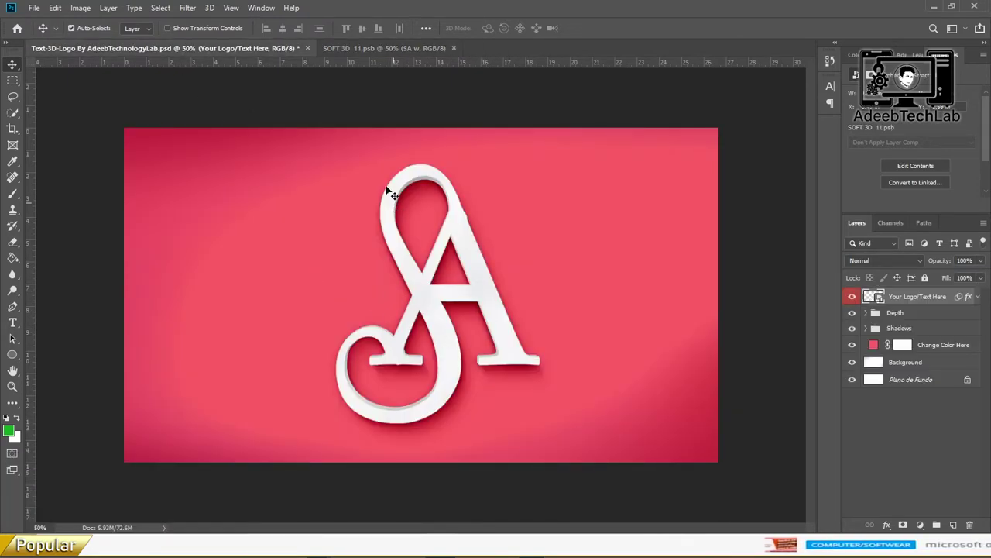
click(352, 53)
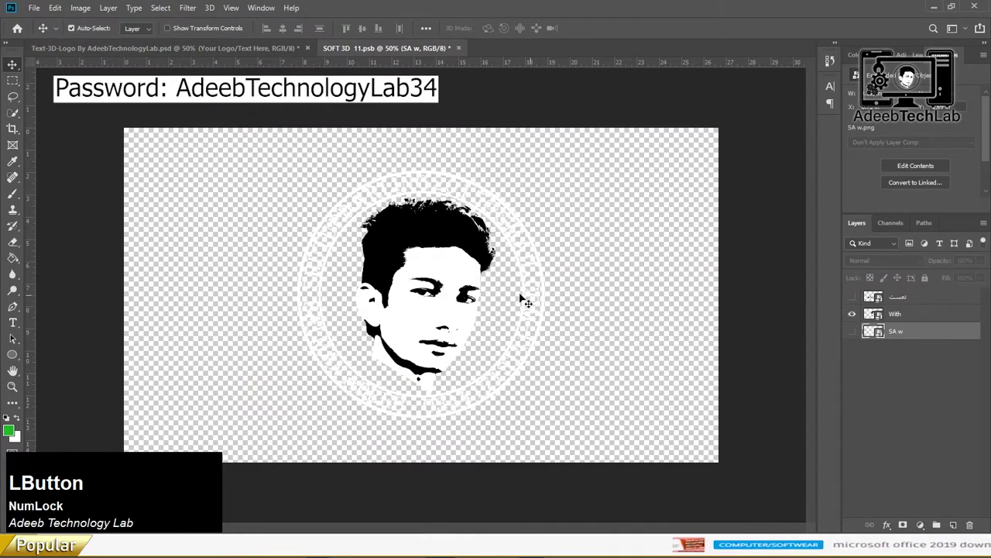
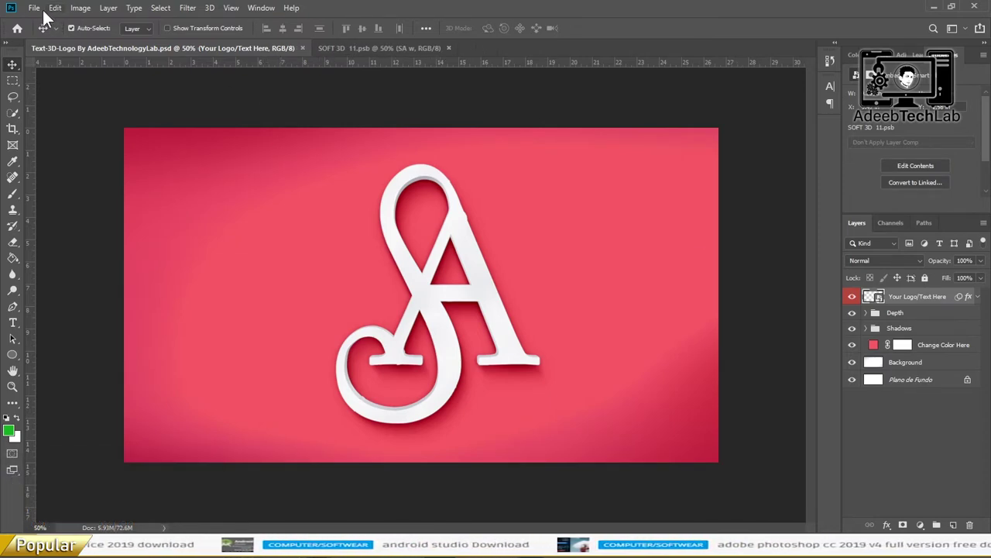
click(38, 12)
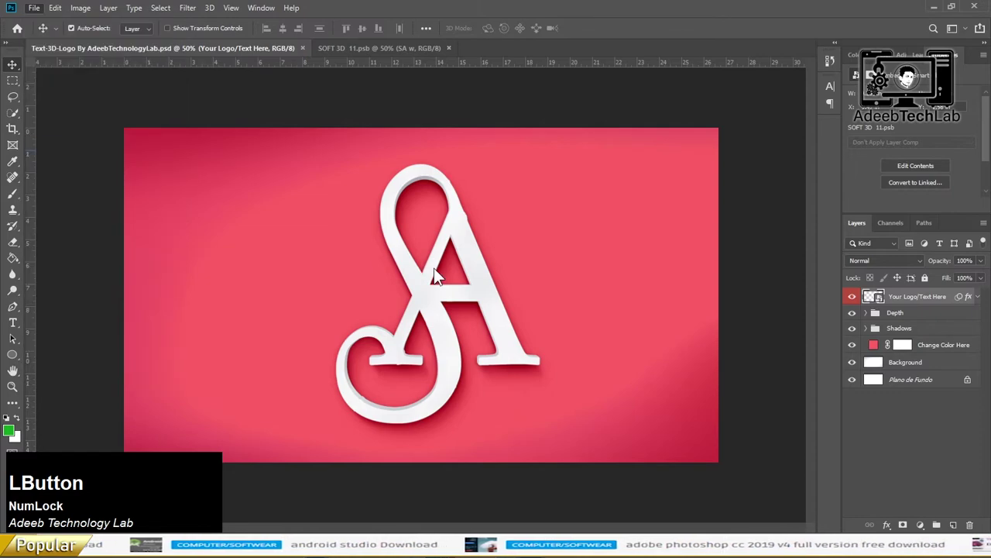